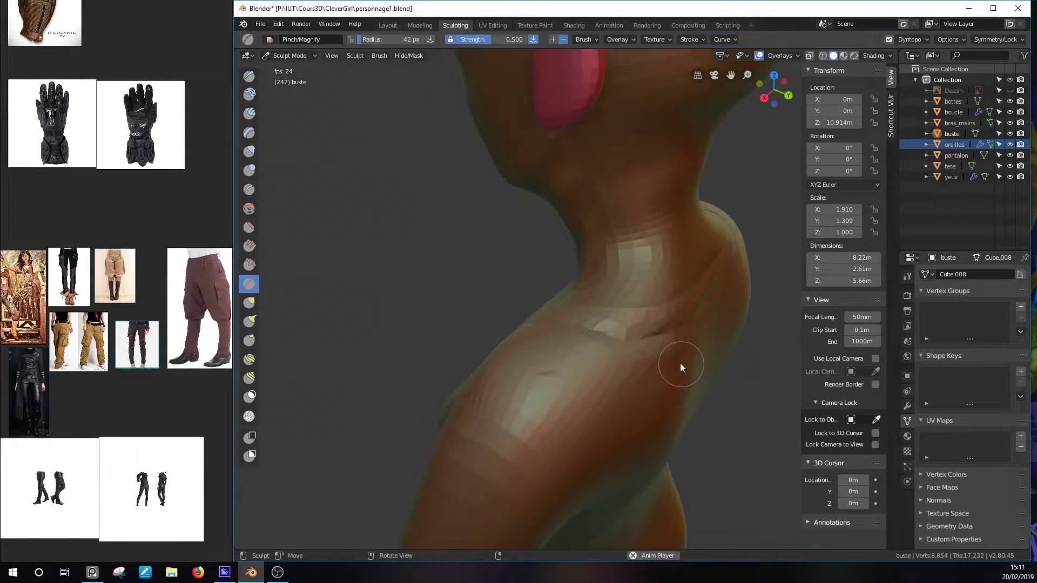
# - Stroke the first Draw-brush groove around the sleeve just above the wrist
pyautogui.click(690, 351)
pyautogui.moveTo(250, 116); pyautogui.dragTo(619, 313)
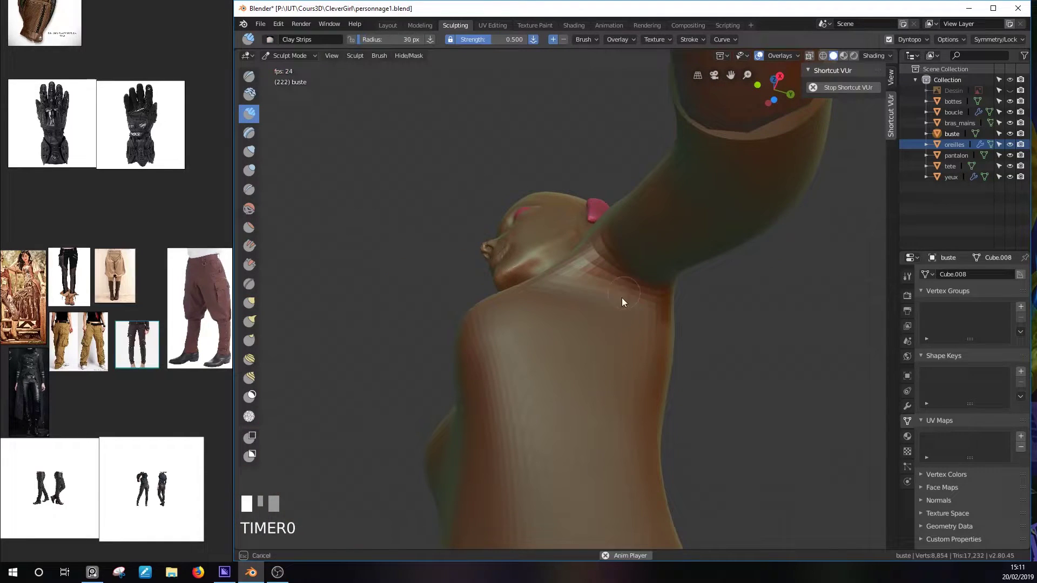
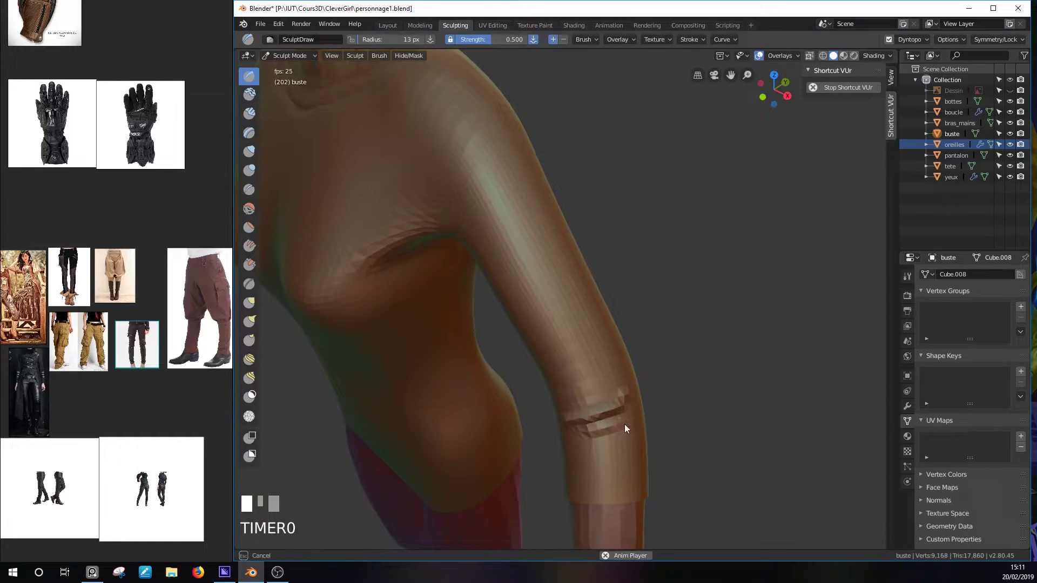
# - Carve ribbed cuff grooves above the first wrist with small-radius Draw and Crease strokes
pyautogui.moveTo(646, 424); pyautogui.dragTo(699, 319)
pyautogui.click(699, 319)
pyautogui.moveTo(670, 330); pyautogui.dragTo(624, 406)
pyautogui.click(625, 407)
pyautogui.moveTo(645, 411); pyautogui.dragTo(600, 415)
pyautogui.moveTo(600, 416); pyautogui.dragTo(644, 387)
pyautogui.moveTo(644, 386); pyautogui.dragTo(585, 349)
pyautogui.press('f')
pyautogui.moveTo(585, 348); pyautogui.dragTo(640, 367)
pyautogui.moveTo(639, 368); pyautogui.dragTo(636, 454)
pyautogui.press('f')
pyautogui.click(637, 454)
# - Orbit to the other sleeve and crease a matching ribbed cuff above its wrist
pyautogui.moveTo(722, 413); pyautogui.dragTo(742, 285)
pyautogui.moveTo(741, 285); pyautogui.dragTo(713, 337)
pyautogui.moveTo(713, 337); pyautogui.dragTo(444, 295)
pyautogui.moveTo(444, 295); pyautogui.dragTo(500, 236)
pyautogui.middleClick(500, 237)
pyautogui.moveTo(541, 311); pyautogui.dragTo(575, 322)
pyautogui.middleClick(574, 322)
pyautogui.moveTo(605, 211); pyautogui.dragTo(627, 223)
pyautogui.moveTo(627, 224); pyautogui.dragTo(643, 443)
pyautogui.press('f')
pyautogui.moveTo(642, 443); pyautogui.dragTo(704, 416)
pyautogui.moveTo(704, 416); pyautogui.dragTo(750, 341)
pyautogui.click(750, 341)
# - Deepen and even out the cuff ribs on both sleeves from several angles
pyautogui.moveTo(730, 359); pyautogui.dragTo(743, 309)
pyautogui.moveTo(743, 309); pyautogui.dragTo(736, 333)
pyautogui.moveTo(735, 333); pyautogui.dragTo(429, 226)
pyautogui.moveTo(429, 226); pyautogui.dragTo(453, 203)
pyautogui.middleClick(453, 203)
pyautogui.moveTo(415, 331); pyautogui.dragTo(443, 346)
pyautogui.moveTo(443, 346); pyautogui.dragTo(650, 400)
pyautogui.click(650, 400)
pyautogui.moveTo(679, 394); pyautogui.dragTo(703, 360)
pyautogui.moveTo(704, 361); pyautogui.dragTo(737, 343)
pyautogui.middleClick(738, 343)
# - Start crease strokes along the sweater's waist hem, undoing a stray stroke
pyautogui.moveTo(632, 314); pyautogui.dragTo(660, 310)
pyautogui.moveTo(660, 310); pyautogui.dragTo(696, 44)
pyautogui.click(254, 187)
pyautogui.moveTo(696, 44); pyautogui.dragTo(543, 407)
pyautogui.press('Return')
pyautogui.moveTo(544, 406); pyautogui.dragTo(513, 396)
pyautogui.moveTo(513, 396); pyautogui.dragTo(615, 380)
pyautogui.press('ctrl+z')
pyautogui.moveTo(616, 379); pyautogui.dragTo(508, 39)
pyautogui.moveTo(508, 40); pyautogui.dragTo(566, 392)
# - Crease a continuous band along the sweater's waist hem with repeated horizontal strokes
pyautogui.press('f')
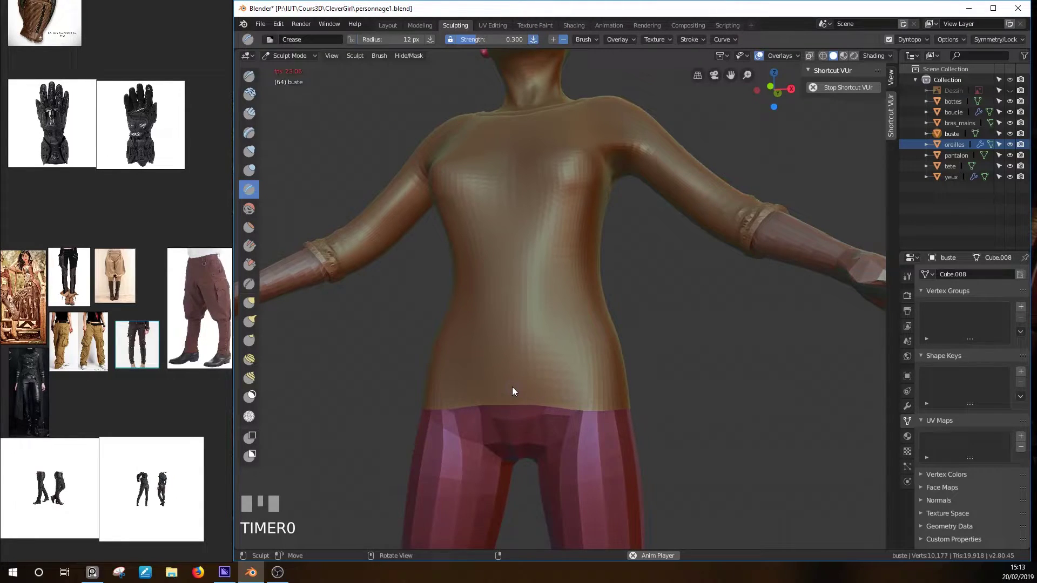
pyautogui.moveTo(512, 391); pyautogui.dragTo(656, 390)
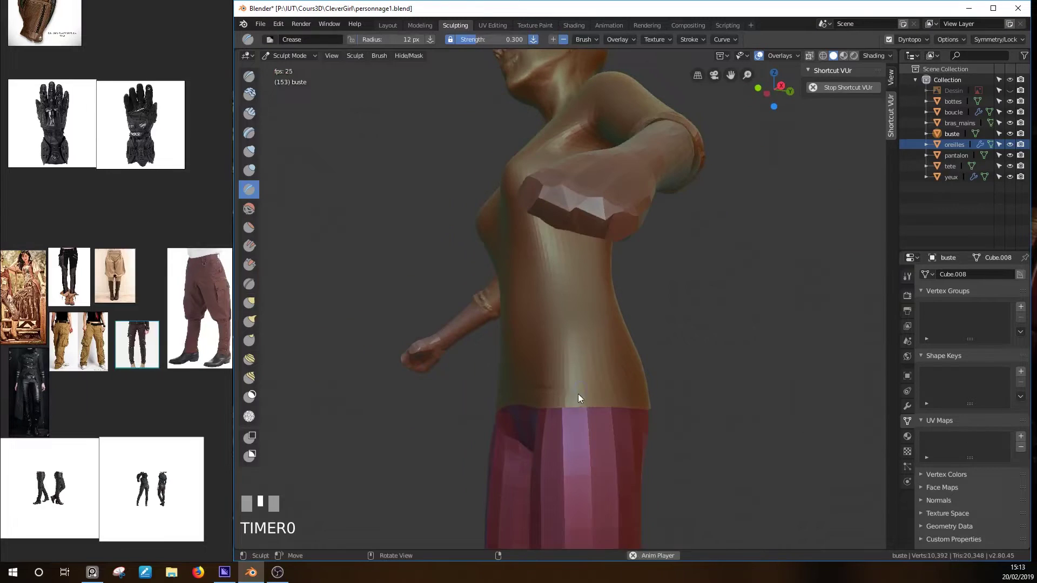
pyautogui.moveTo(555, 391); pyautogui.dragTo(662, 391)
pyautogui.moveTo(572, 397); pyautogui.dragTo(652, 400)
pyautogui.moveTo(652, 400); pyautogui.dragTo(558, 411)
pyautogui.moveTo(559, 411); pyautogui.dragTo(650, 406)
pyautogui.moveTo(650, 406); pyautogui.dragTo(524, 402)
pyautogui.moveTo(524, 402); pyautogui.dragTo(630, 398)
pyautogui.moveTo(629, 398); pyautogui.dragTo(654, 397)
pyautogui.moveTo(655, 397); pyautogui.dragTo(621, 413)
pyautogui.moveTo(622, 413); pyautogui.dragTo(537, 399)
pyautogui.moveTo(537, 398); pyautogui.dragTo(579, 410)
pyautogui.moveTo(579, 410); pyautogui.dragTo(614, 404)
pyautogui.click(615, 405)
# - Pull the sweater's lower-torso silhouette into a fitted shape with large-radius Grab strokes
pyautogui.middleClick(617, 409)
pyautogui.moveTo(651, 414); pyautogui.dragTo(675, 415)
pyautogui.moveTo(675, 415); pyautogui.dragTo(540, 397)
pyautogui.press('f')
pyautogui.moveTo(540, 397); pyautogui.dragTo(590, 417)
pyautogui.moveTo(589, 417); pyautogui.dragTo(519, 402)
pyautogui.moveTo(518, 403); pyautogui.dragTo(553, 368)
pyautogui.moveTo(553, 369); pyautogui.dragTo(514, 305)
pyautogui.click(514, 306)
pyautogui.moveTo(550, 381); pyautogui.dragTo(517, 386)
pyautogui.click(517, 387)
pyautogui.middleClick(652, 387)
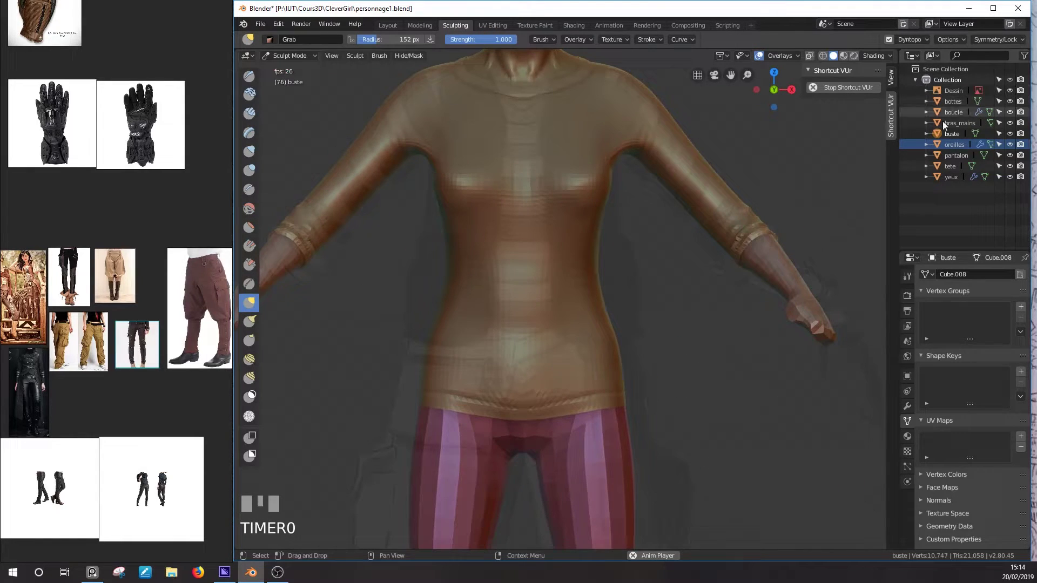